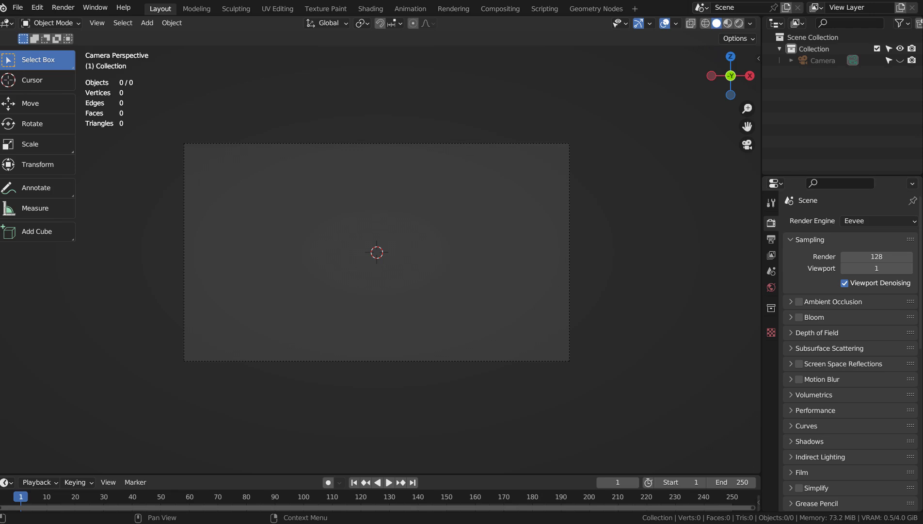
# - Add a UV sphere to the scene and scale it up to a larger size
pyautogui.click(409, 239)
pyautogui.press('shift+a')
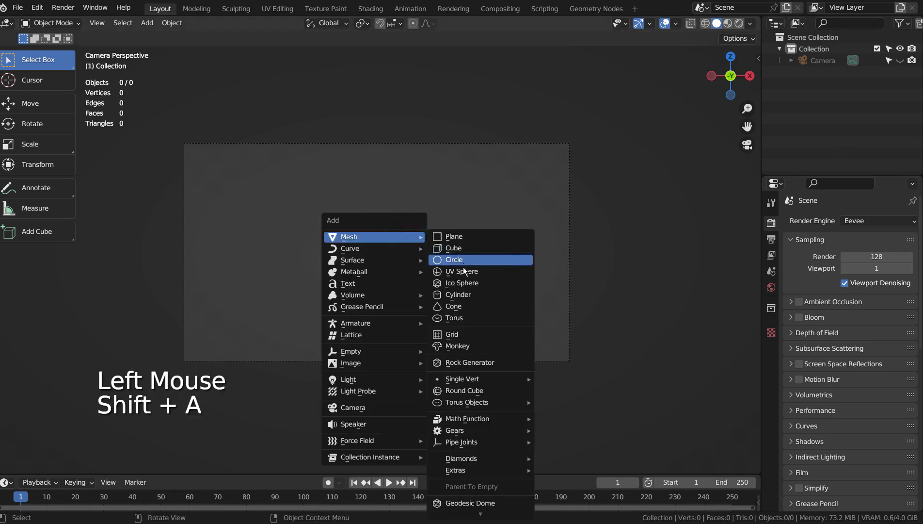
pyautogui.press('s')
pyautogui.press('s')
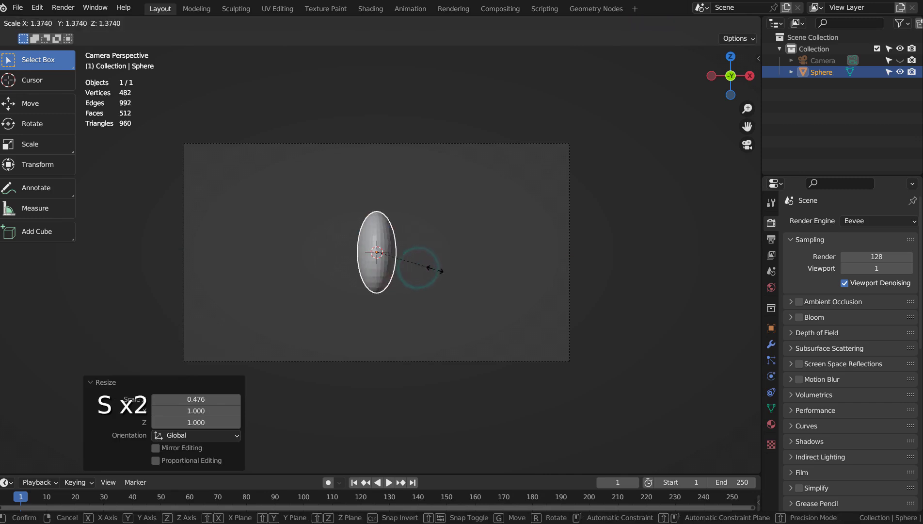
pyautogui.rightClick(386, 245)
pyautogui.click(417, 250)
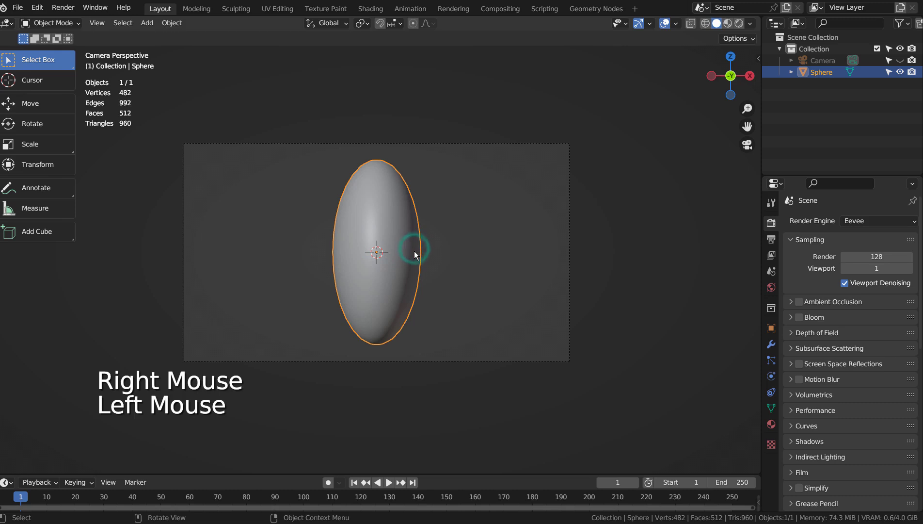
# - Scale the sphere along Z to stretch it into a tall egg shape
pyautogui.press('s')
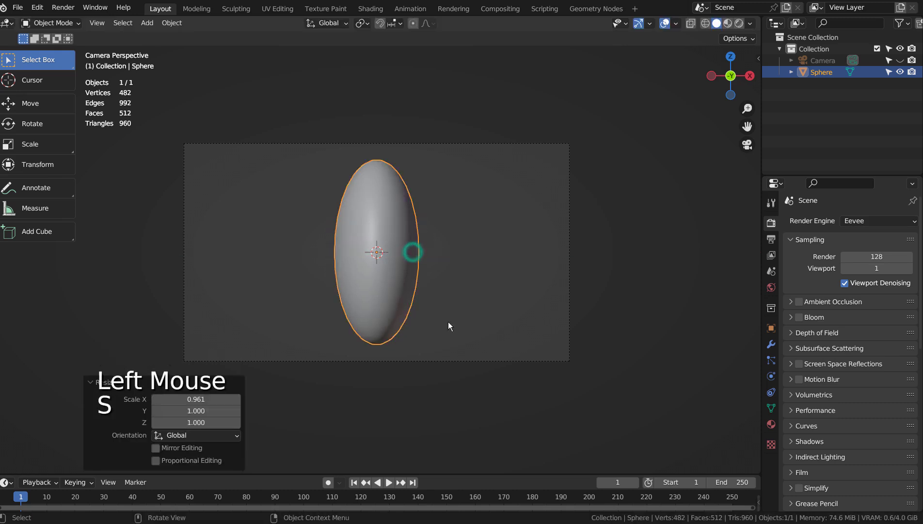
pyautogui.middleClick(452, 333)
pyautogui.press('Tab')
pyautogui.press('3')
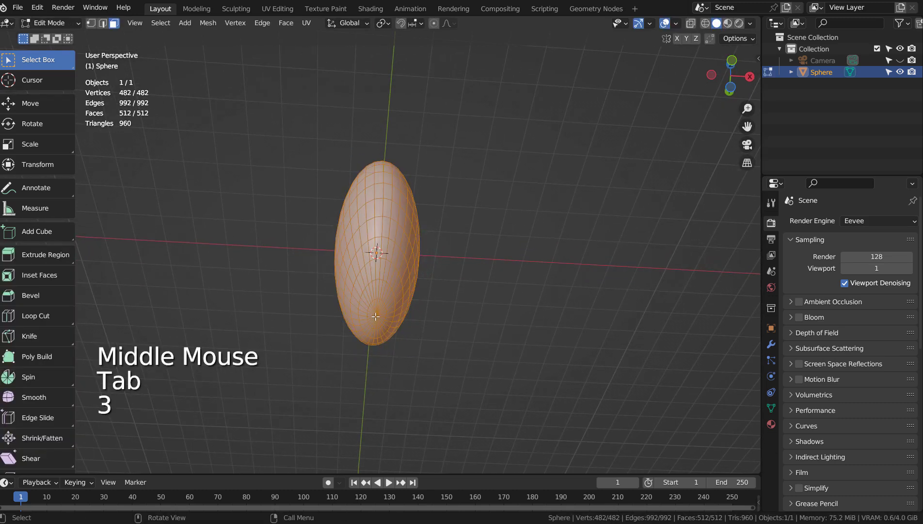
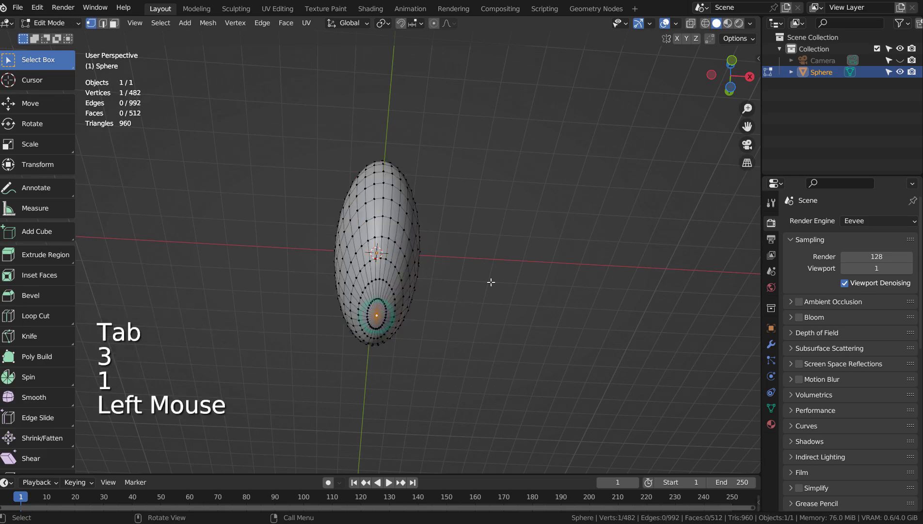
pyautogui.click(439, 20)
pyautogui.press('s')
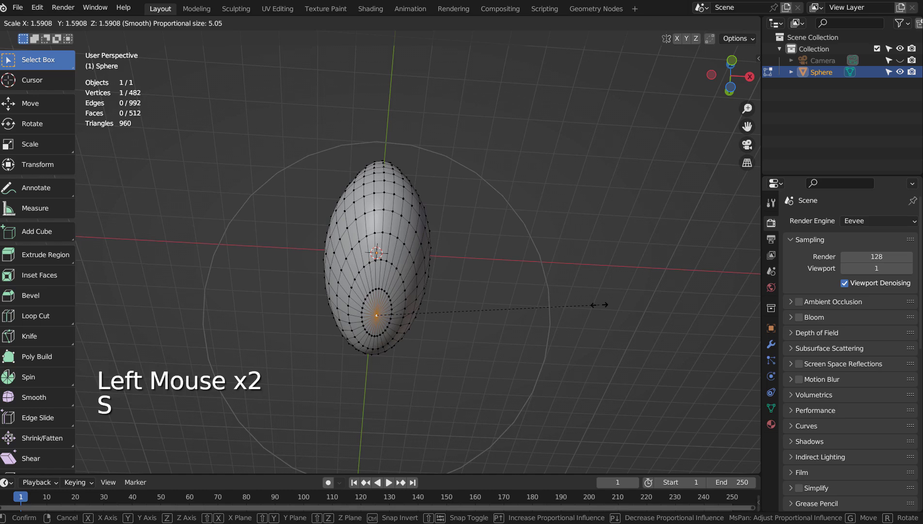